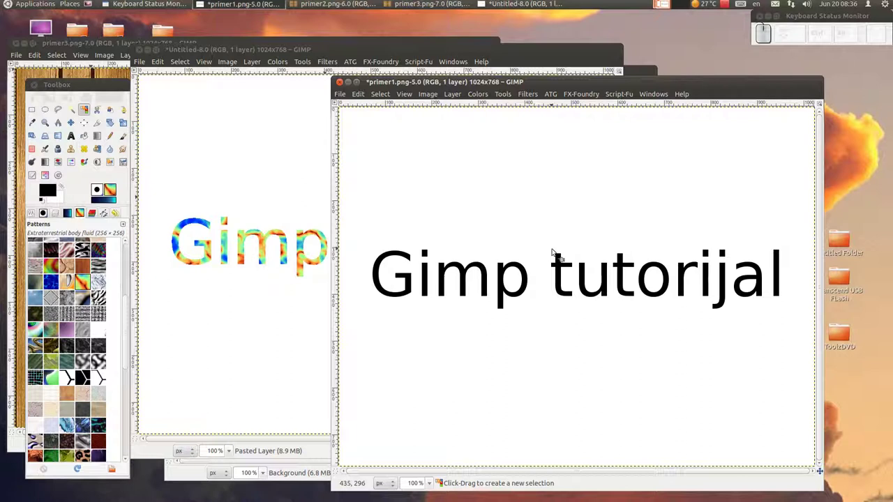
# Step: Raise the primer1.png white text image, reposition its window and select its Background layer
pyautogui.click(67, 331)
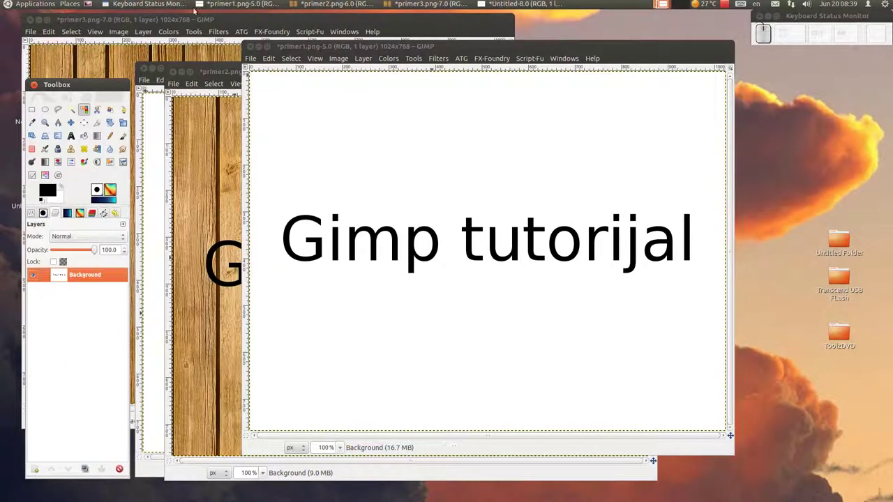
pyautogui.moveTo(269, 4); pyautogui.dragTo(411, 6)
pyautogui.click(538, 8)
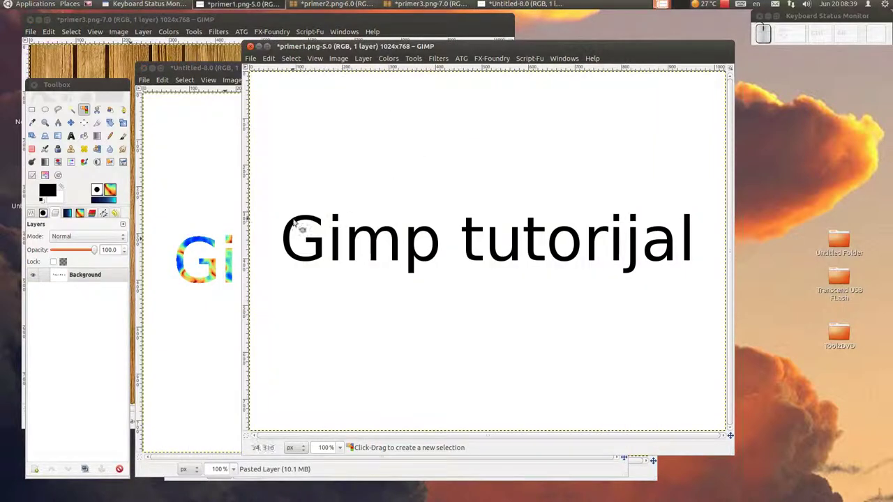
pyautogui.click(87, 281)
# Step: Add an alpha channel to the layer and select the white background by colour
pyautogui.rightClick(81, 279)
pyautogui.click(113, 225)
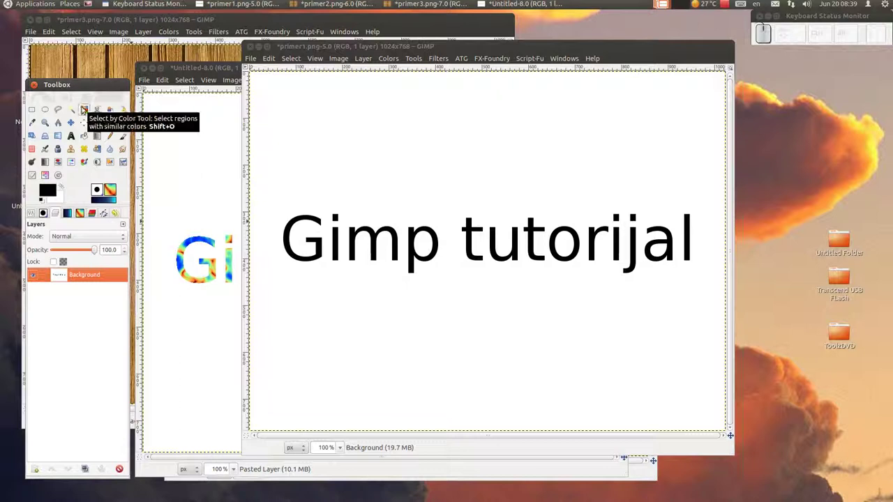
pyautogui.click(88, 109)
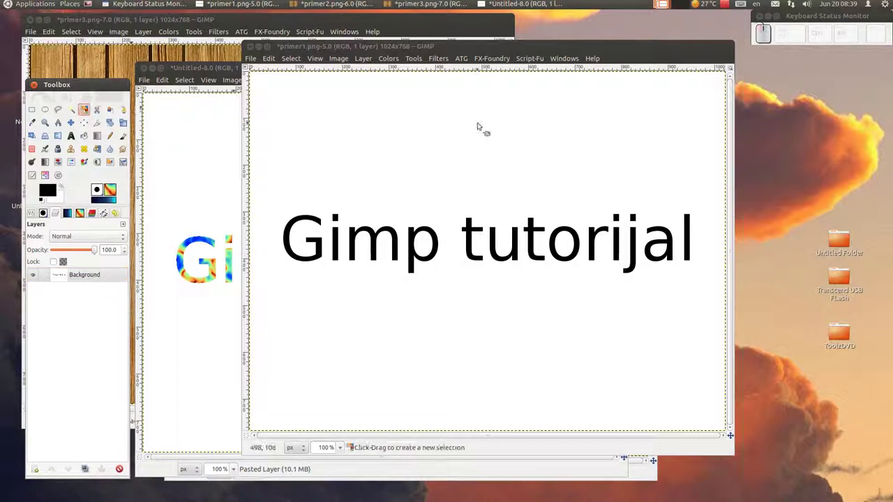
pyautogui.click(443, 141)
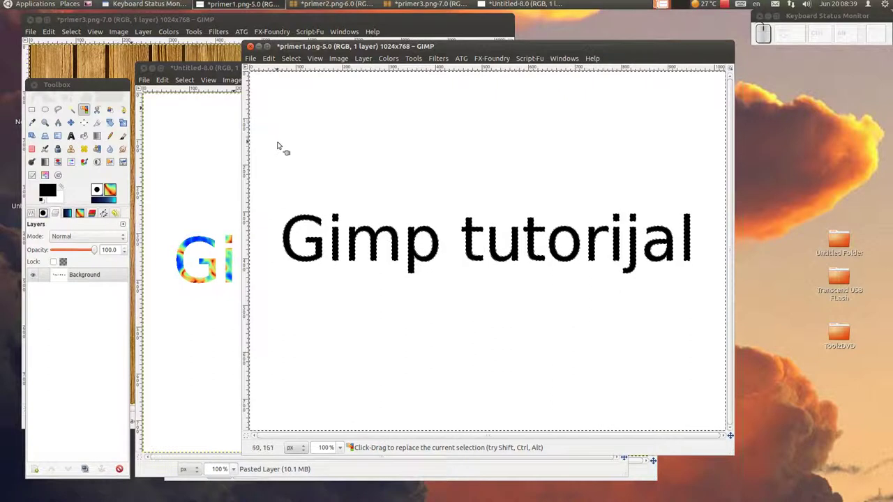
pyautogui.scroll(3)
pyautogui.scroll(3)
pyautogui.scroll(3)
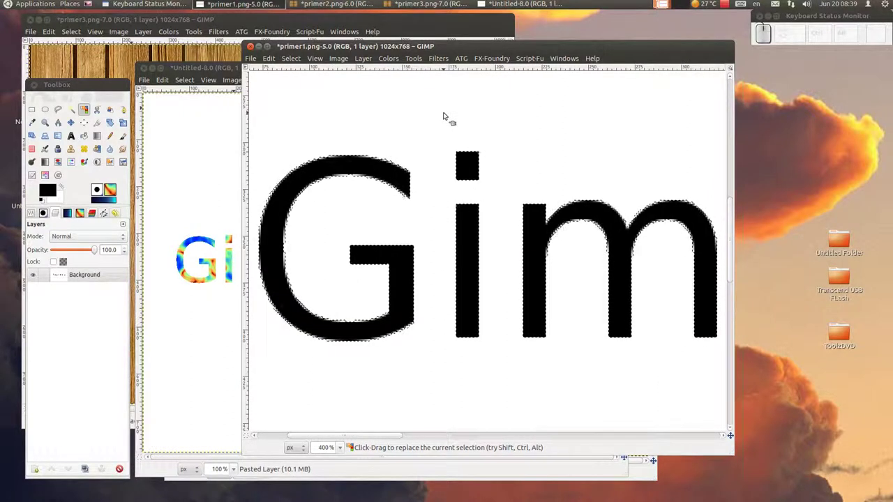
# Step: Delete the white background, inspect the jagged letter edges, then undo the deletion
pyautogui.press('Delete')
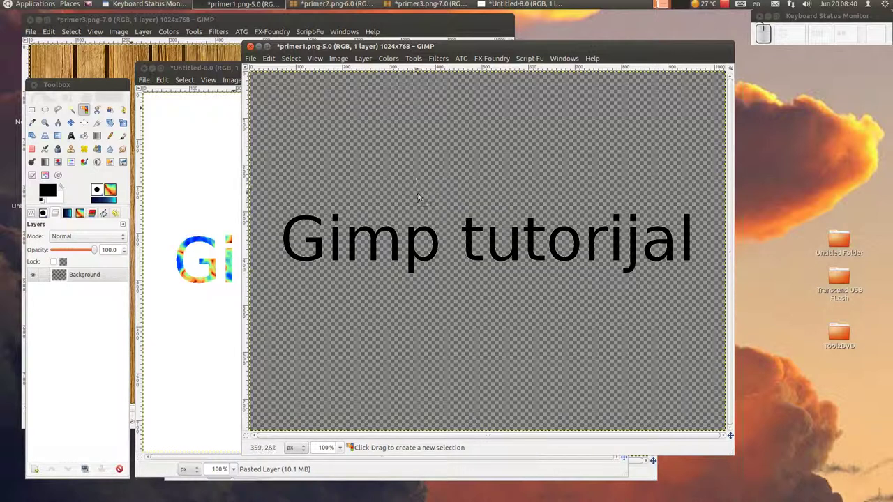
pyautogui.scroll(3)
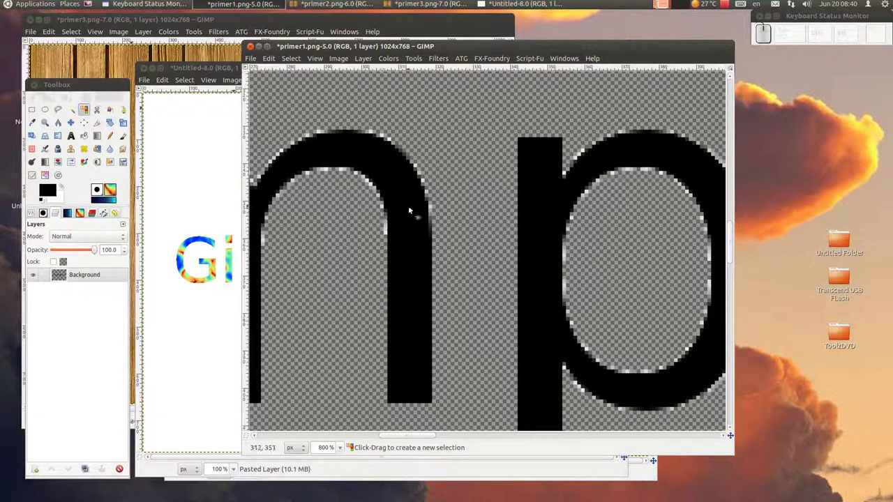
pyautogui.scroll(-3)
pyautogui.scroll(-3)
pyautogui.scroll(-3)
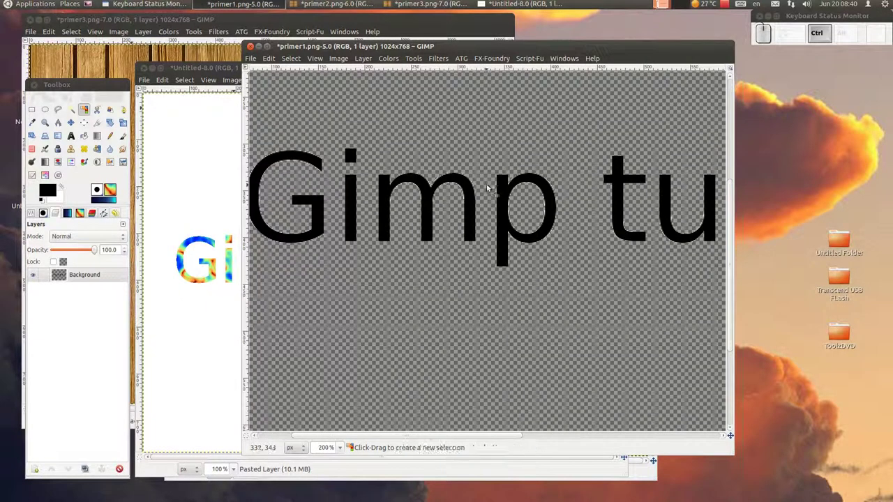
pyautogui.press('z')
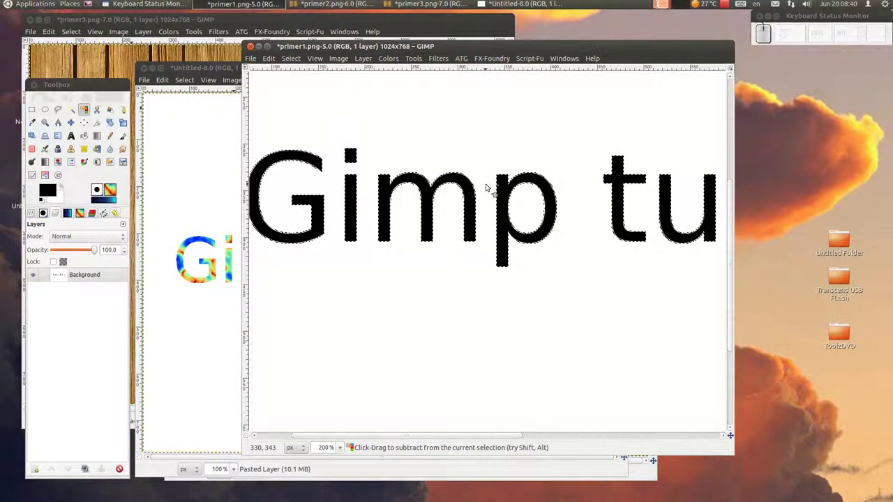
# Step: Zoom in on the letter edges and reach the Select menu's Shrink option
pyautogui.click(407, 123)
pyautogui.click(91, 116)
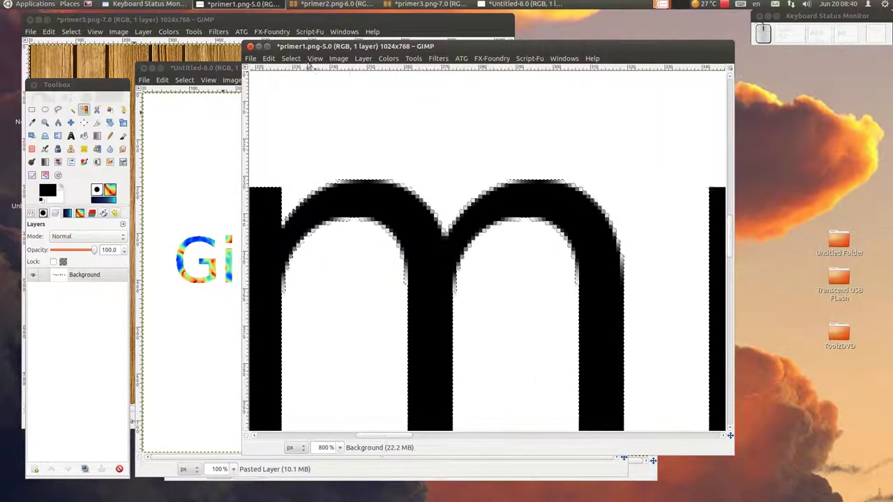
pyautogui.click(300, 64)
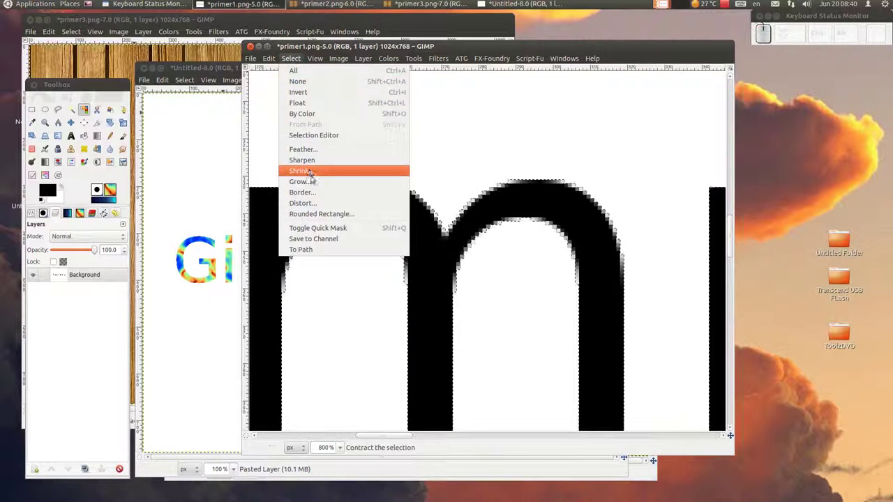
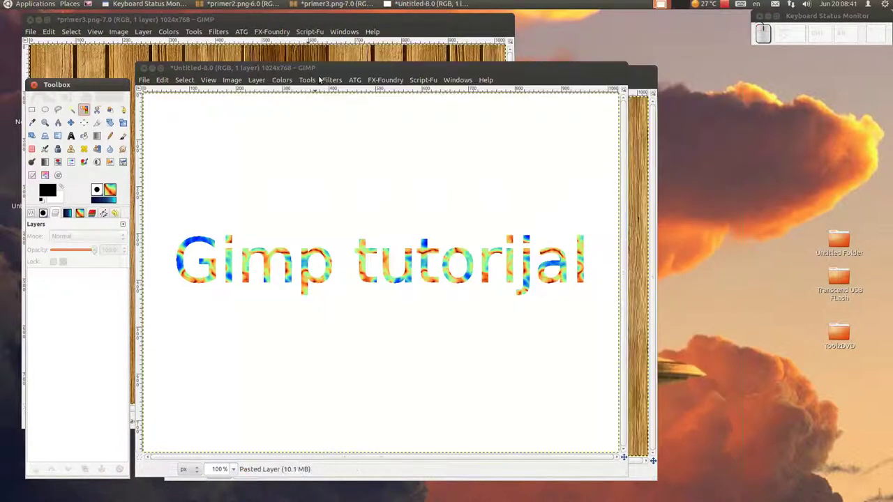
# Step: Add an alpha channel to the colourful text image, select its white background by colour and delete it
pyautogui.click(153, 61)
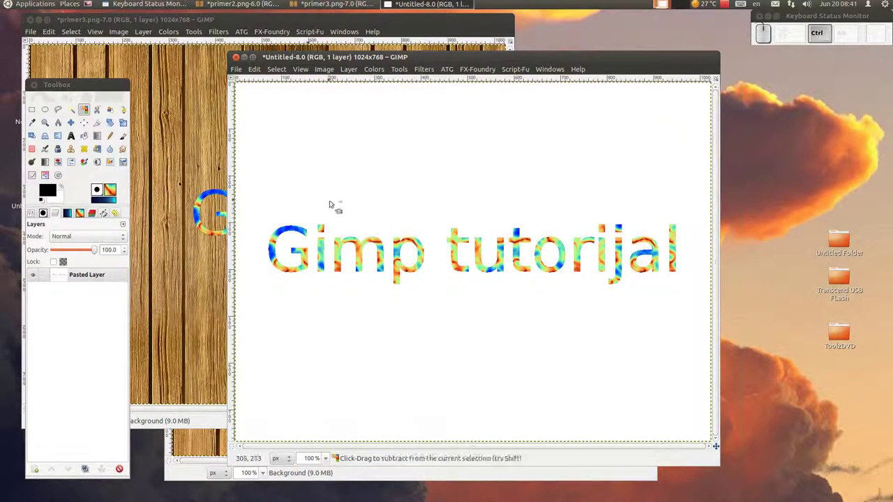
pyautogui.rightClick(85, 280)
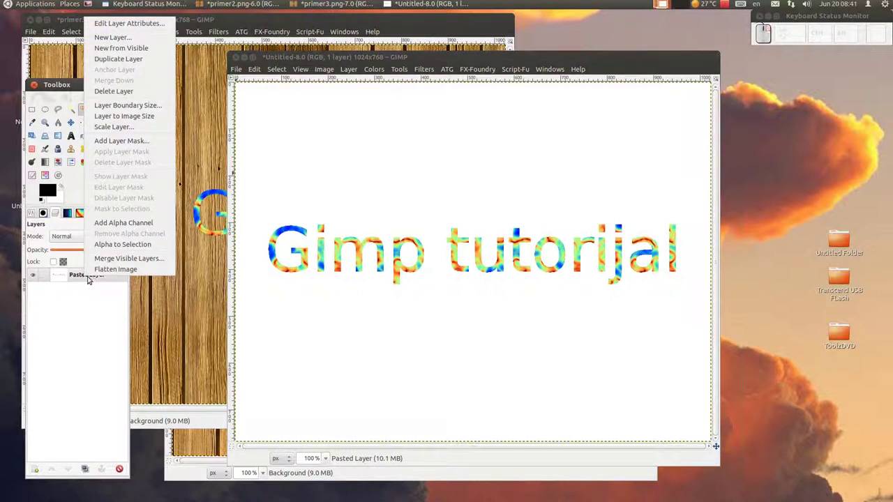
pyautogui.click(136, 226)
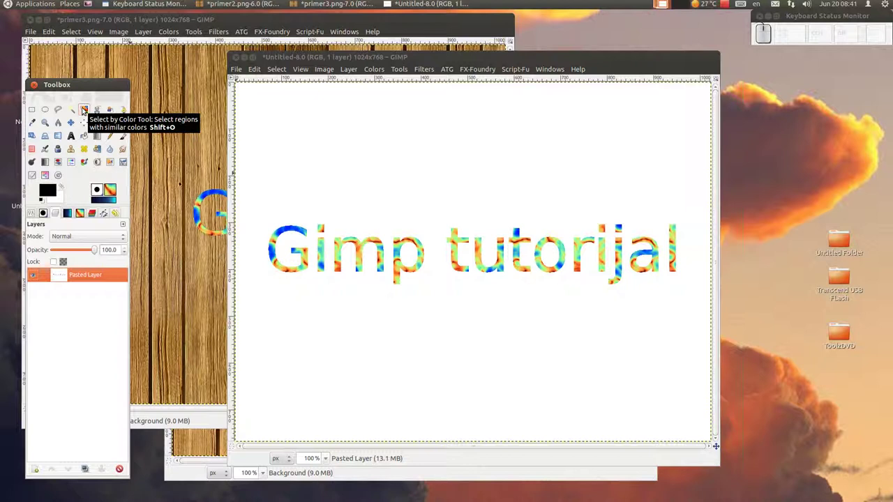
pyautogui.click(88, 110)
pyautogui.click(459, 171)
pyautogui.scroll(3)
pyautogui.press('Delete')
# Step: Invert the selection via the Select menu and drag across the image toward closing it
pyautogui.click(284, 69)
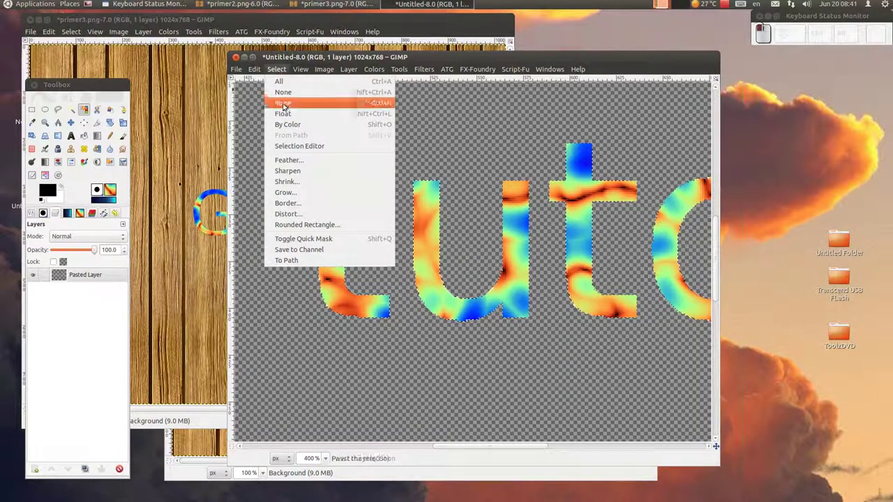
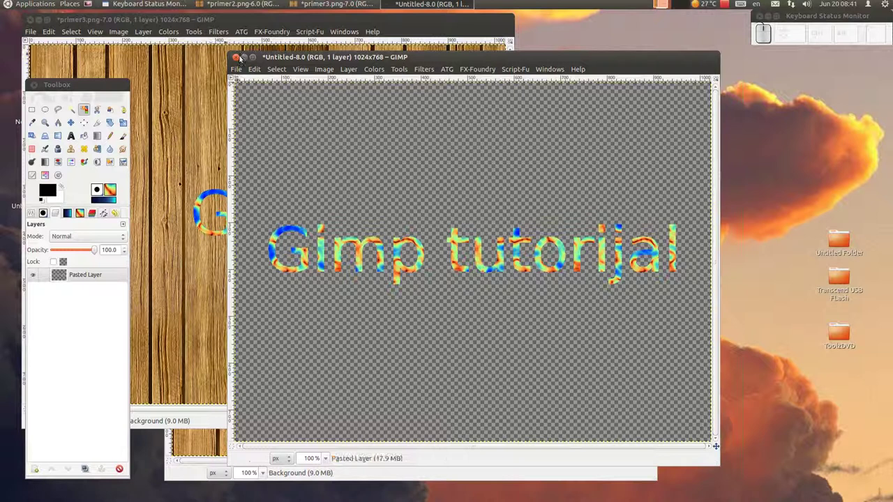
pyautogui.moveTo(243, 57); pyautogui.dragTo(418, 304)
# Step: Discard the colourful image without saving and flatten the wooden-plank image
pyautogui.click(435, 309)
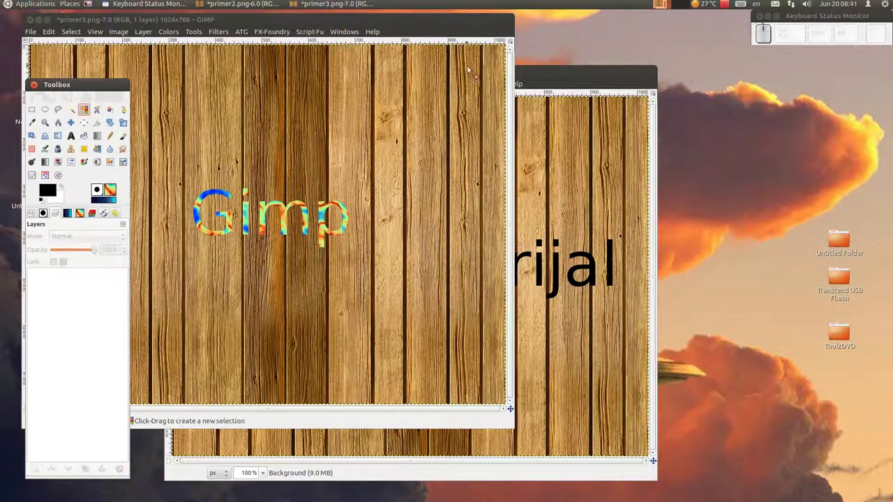
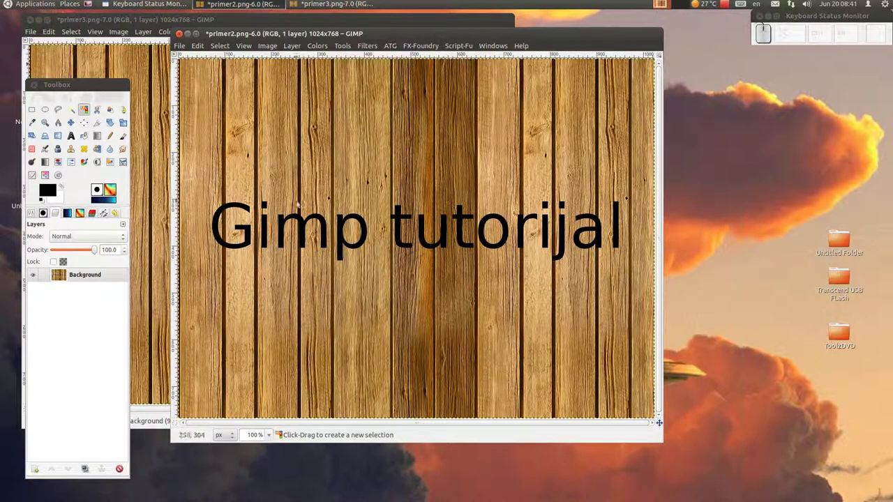
pyautogui.rightClick(93, 281)
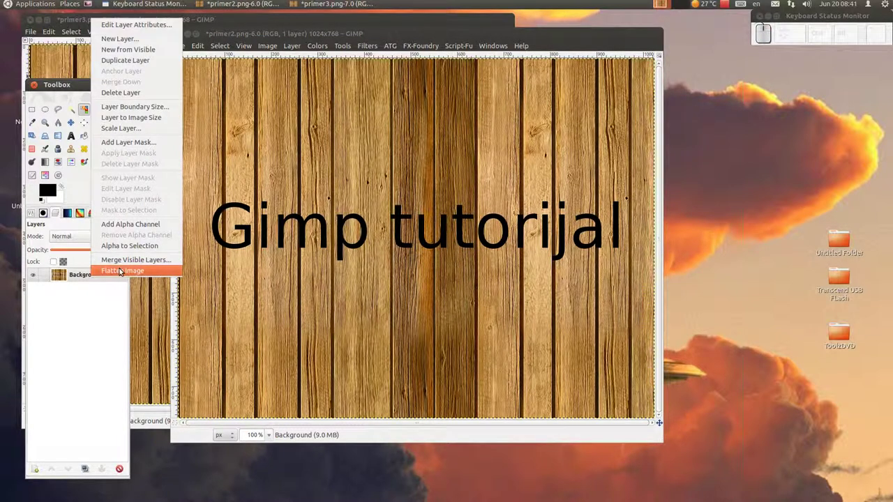
pyautogui.click(125, 231)
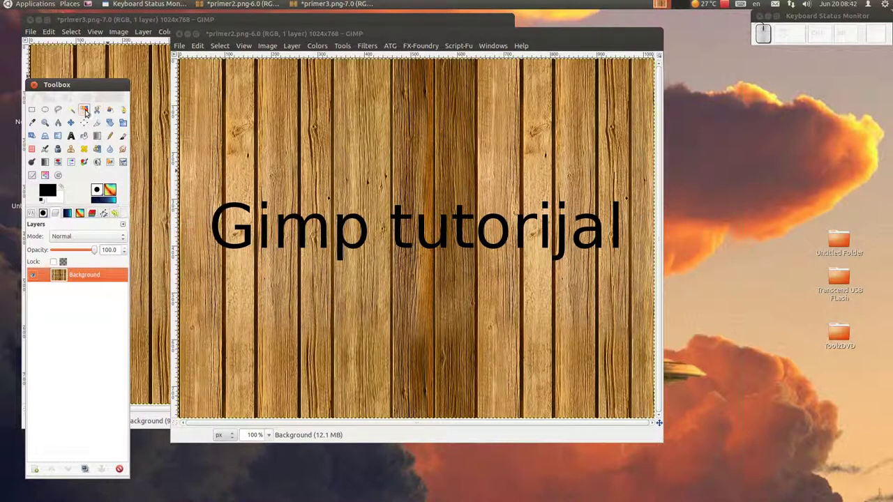
pyautogui.moveTo(89, 113); pyautogui.dragTo(441, 132)
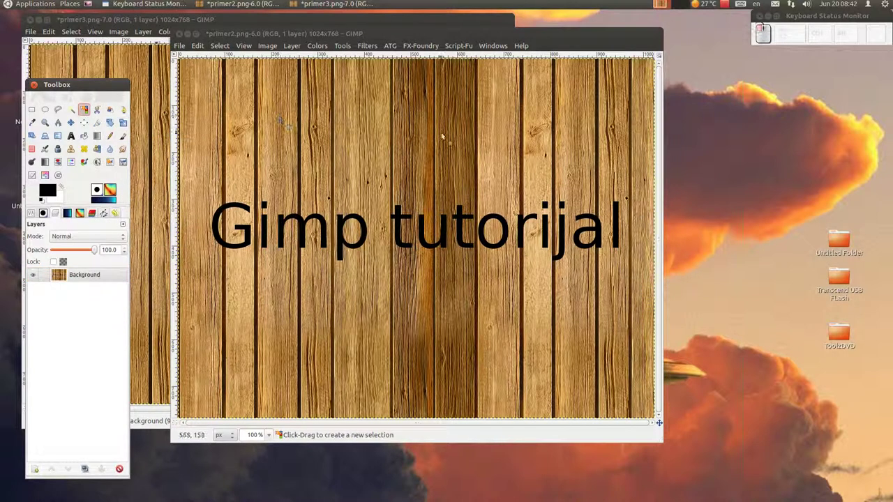
# Step: Select by colour the black 'Gimp tutorijal' letters on the wooden planks and go to the Select menu
pyautogui.click(456, 148)
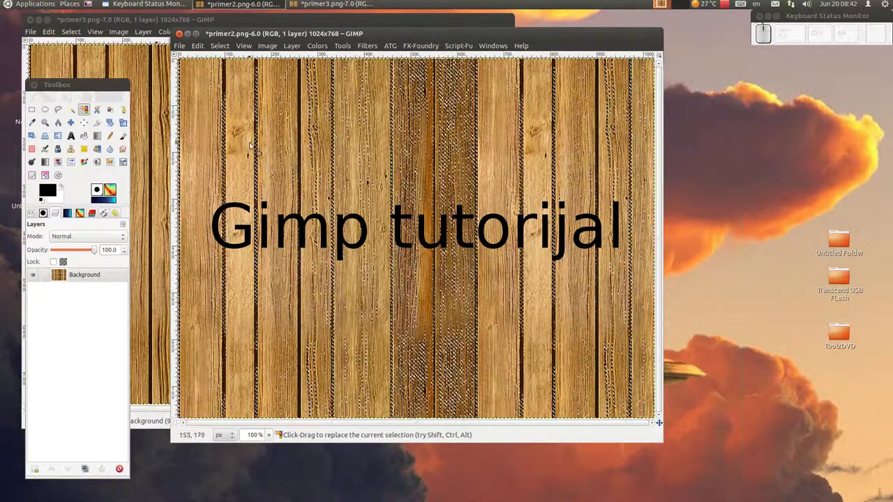
pyautogui.click(263, 142)
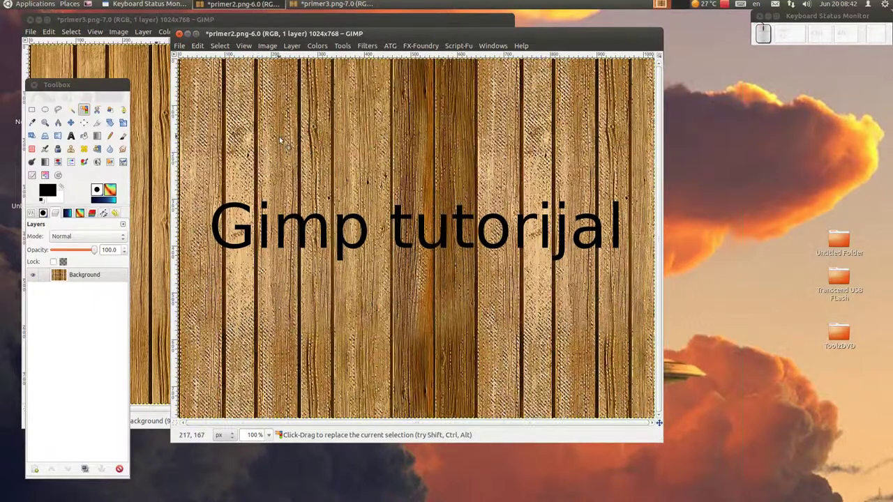
pyautogui.moveTo(222, 50); pyautogui.dragTo(240, 208)
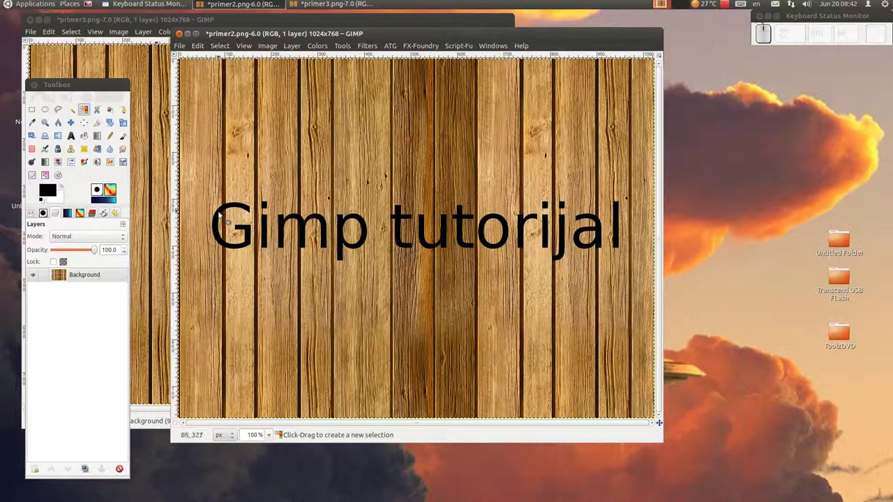
pyautogui.click(222, 215)
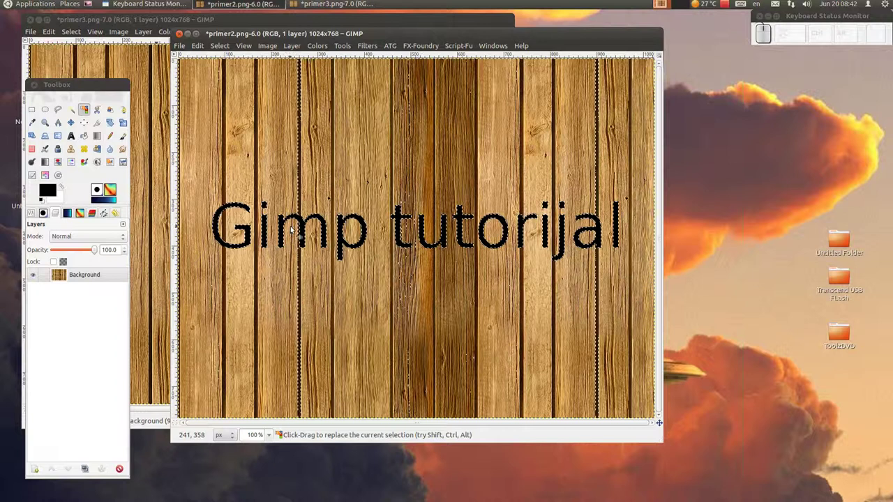
pyautogui.click(225, 48)
# Step: Select the wooden background around the text and delete it to transparency
pyautogui.click(233, 84)
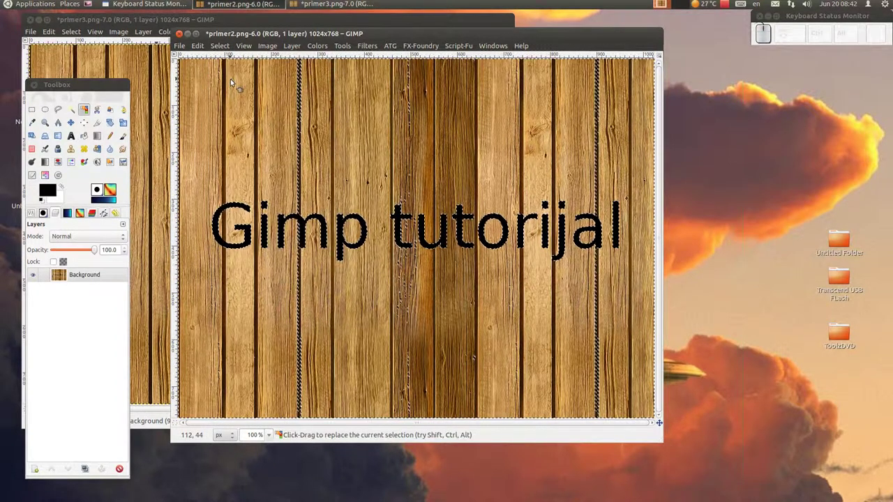
pyautogui.press('Delete')
pyautogui.click(226, 48)
pyautogui.click(225, 70)
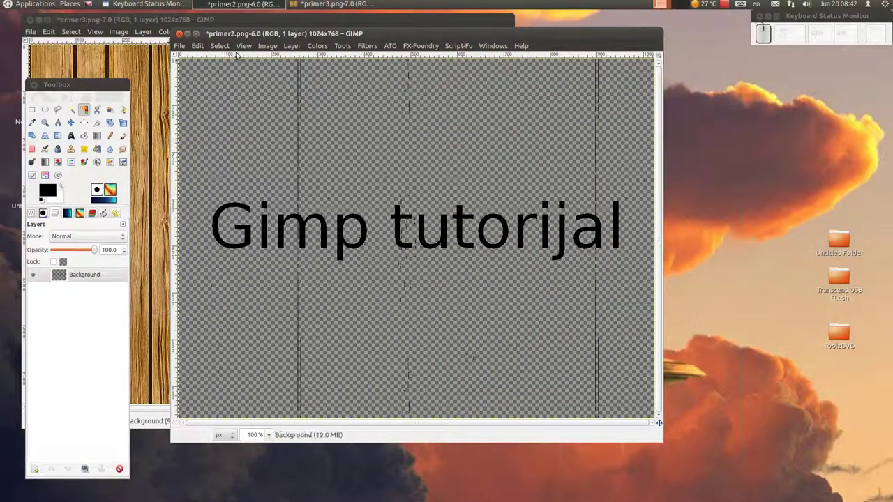
# Step: Maximize the image window and zoom in to inspect leftover wood streaks
pyautogui.click(205, 35)
pyautogui.scroll(3)
pyautogui.moveTo(291, 139); pyautogui.dragTo(498, 303)
pyautogui.click(442, 161)
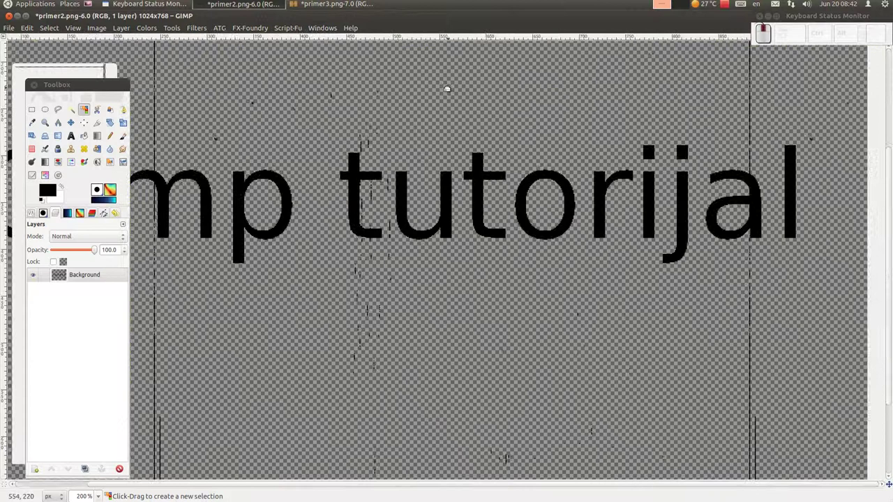
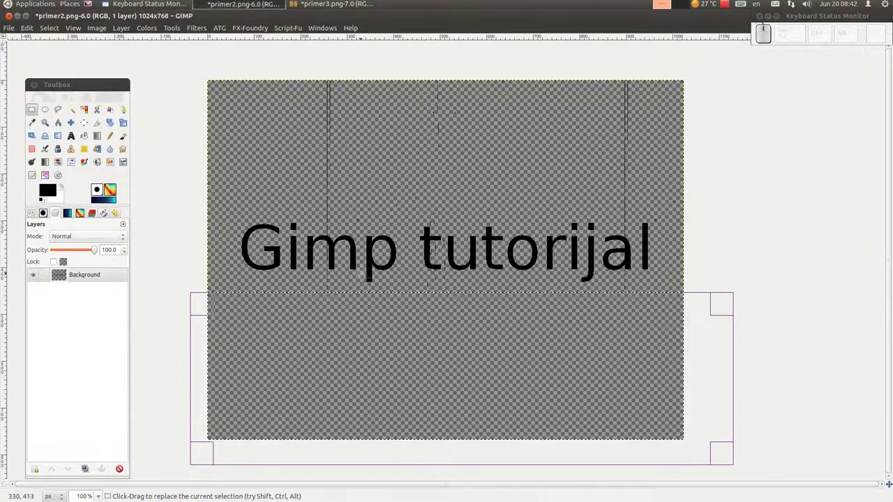
# Step: Delete the selected stray wood streak beside the 'm' below the lettering
pyautogui.scroll(3)
pyautogui.scroll(3)
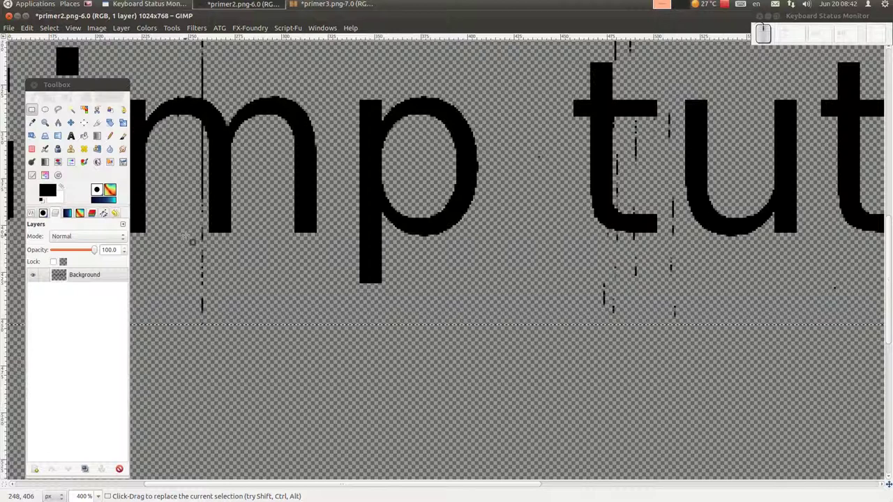
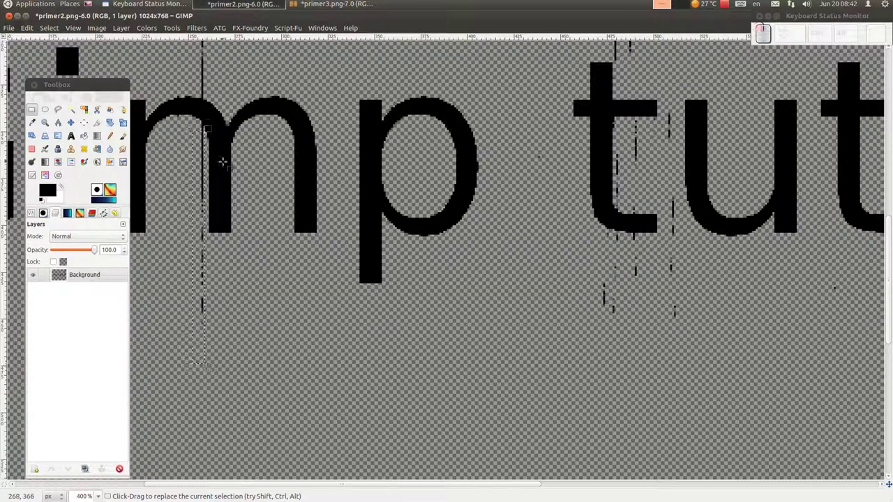
pyautogui.press('Delete')
pyautogui.scroll(3)
pyautogui.scroll(-3)
pyautogui.scroll(-3)
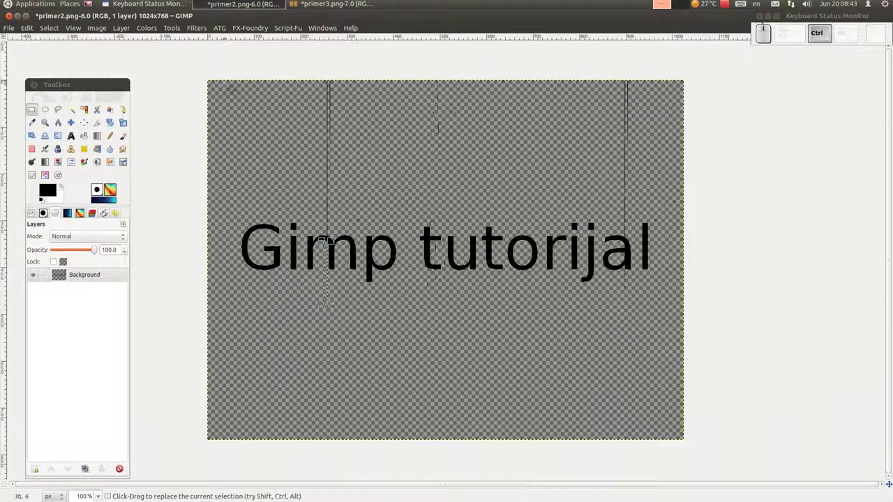
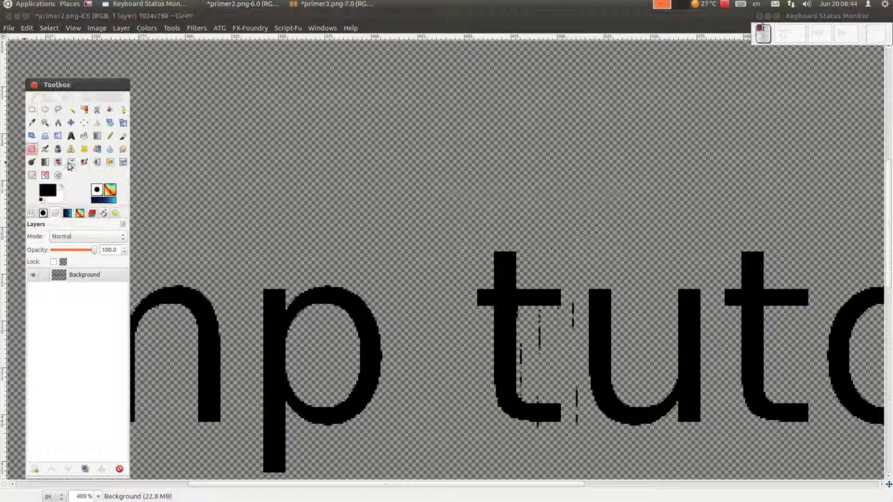
# Step: Erase the stray wood specks beside the 't' of 'tutorijal', then switch to Rectangle Select
pyautogui.scroll(3)
pyautogui.scroll(-3)
pyautogui.scroll(-3)
pyautogui.moveTo(773, 293); pyautogui.dragTo(745, 121)
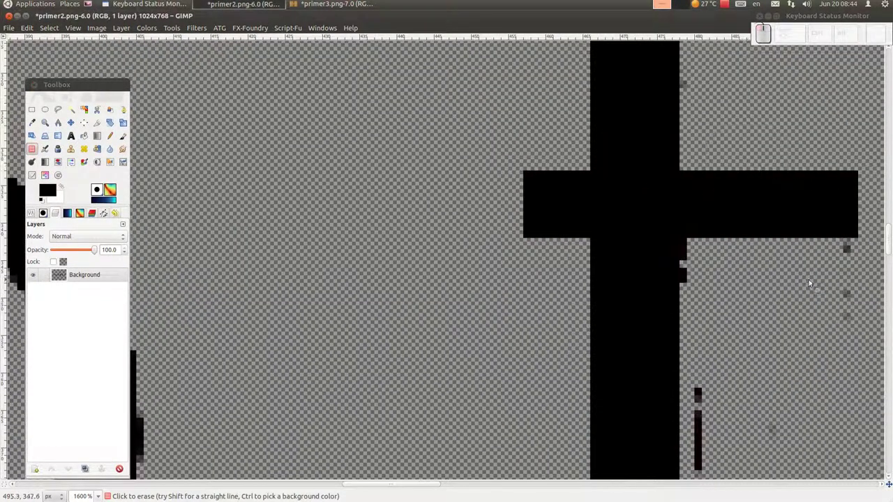
pyautogui.moveTo(831, 287); pyautogui.dragTo(742, 286)
pyautogui.moveTo(835, 289); pyautogui.dragTo(738, 448)
pyautogui.scroll(3)
pyautogui.scroll(3)
pyautogui.scroll(-3)
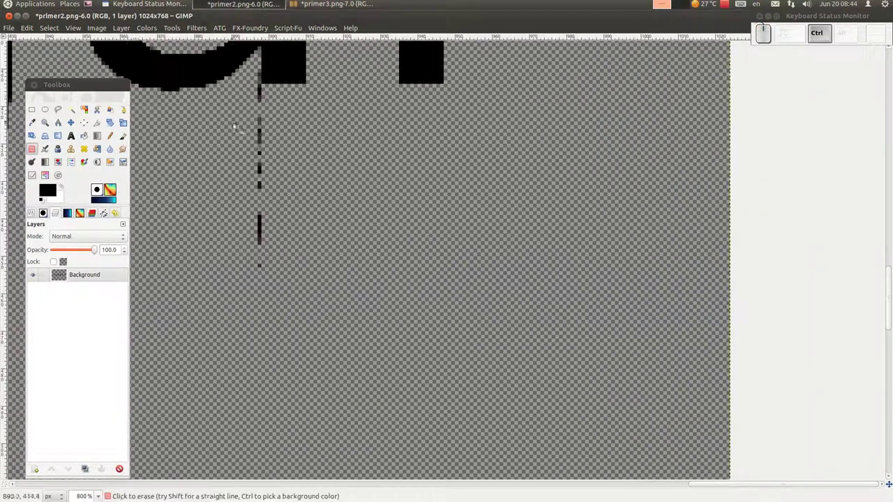
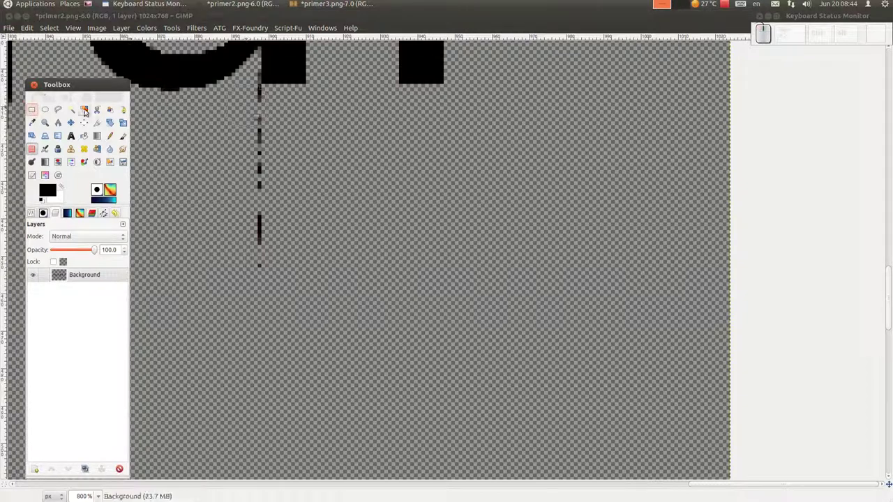
pyautogui.click(37, 117)
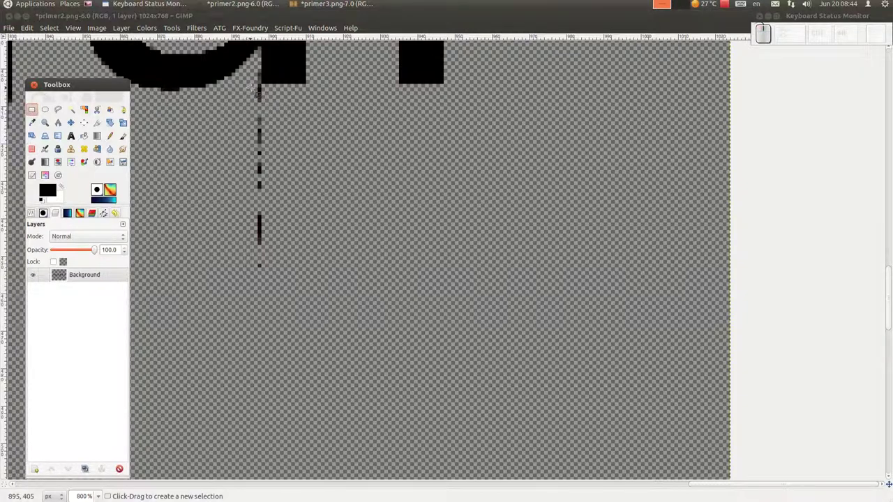
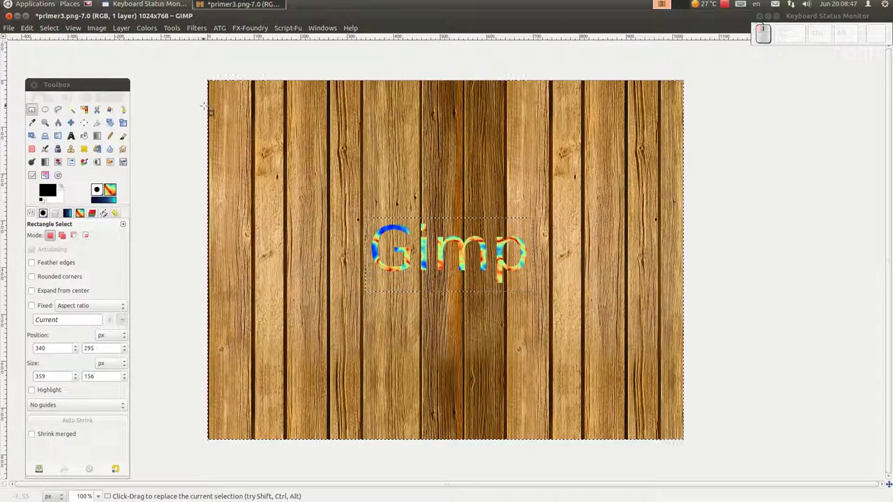
# Step: Clear the wood outside the rectangle around 'Gimp', then undo it to crop instead
pyautogui.press('Delete')
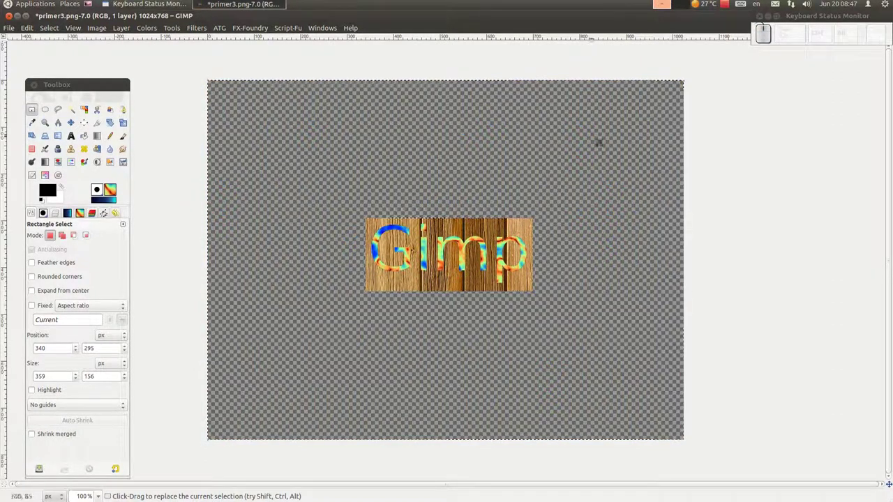
pyautogui.scroll(3)
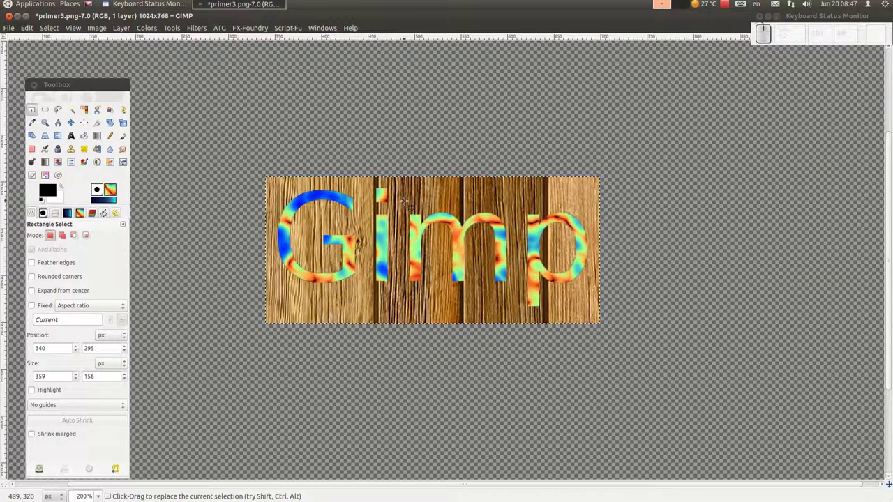
pyautogui.press('ctrl+z')
pyautogui.scroll(-3)
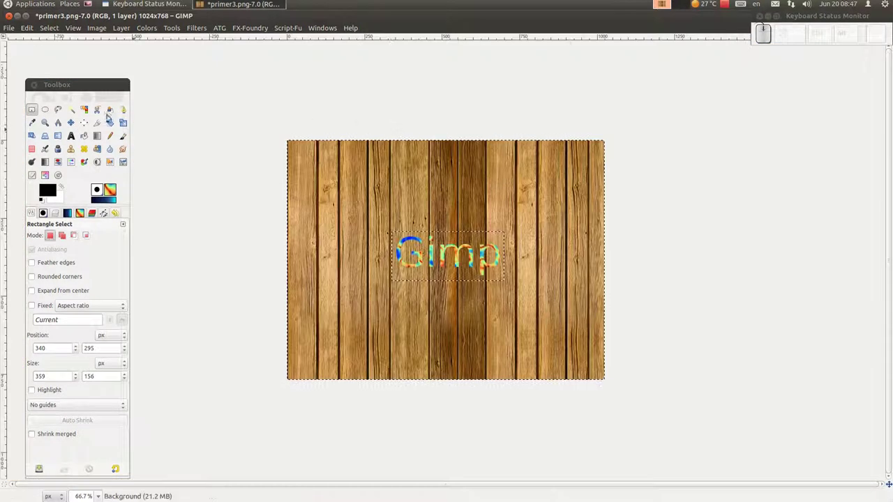
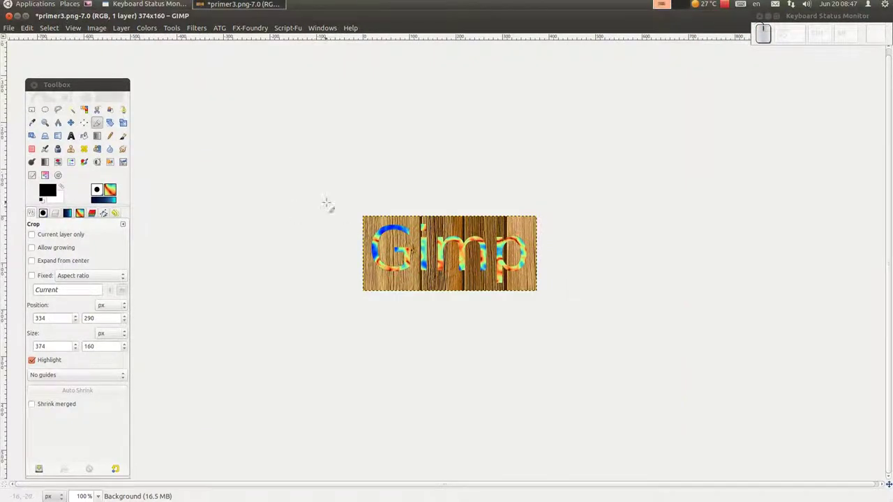
# Step: Zoom in on the G to prepare for selecting the remaining wood
pyautogui.scroll(3)
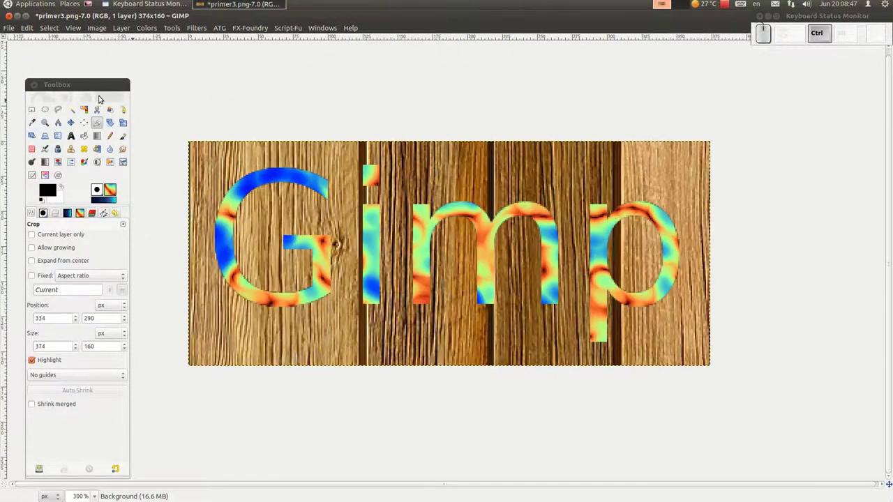
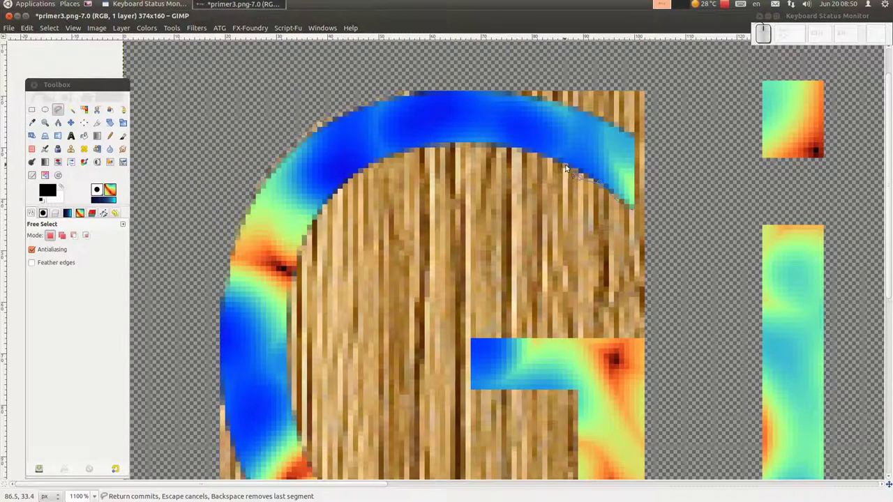
# Step: Outline the wood inside the G with Free Select and delete it
pyautogui.click(554, 162)
pyautogui.moveTo(584, 180); pyautogui.dragTo(508, 150)
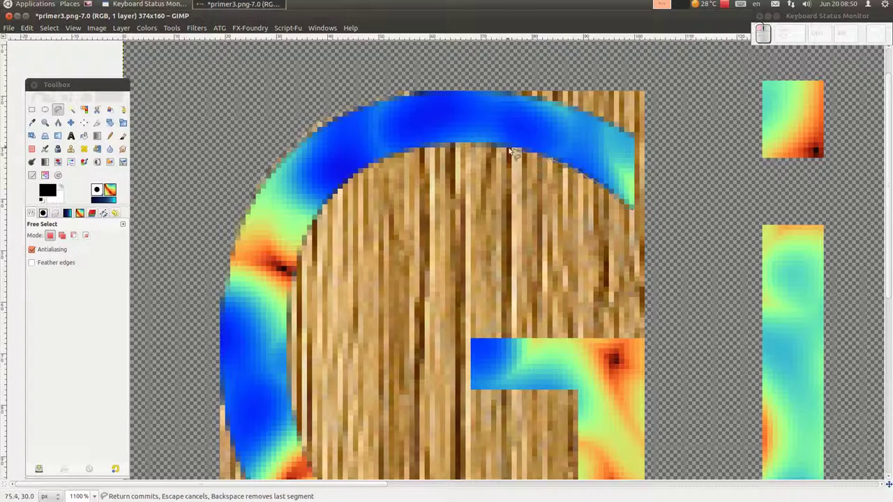
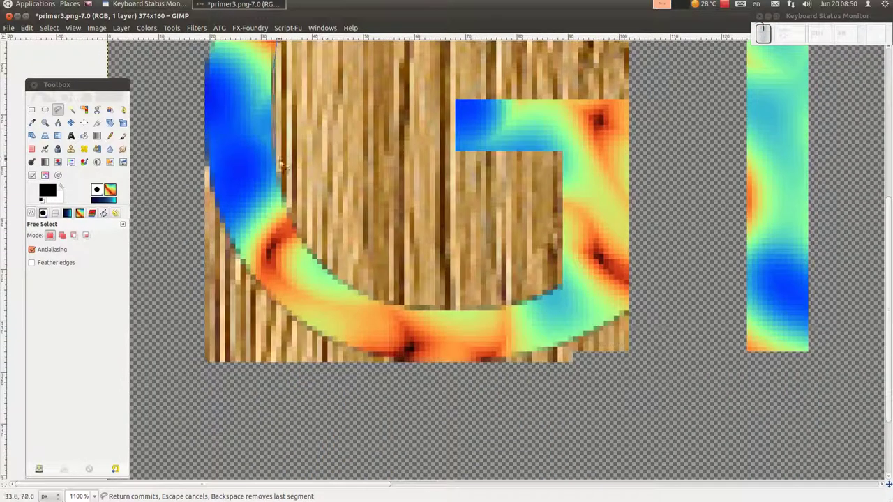
pyautogui.click(280, 172)
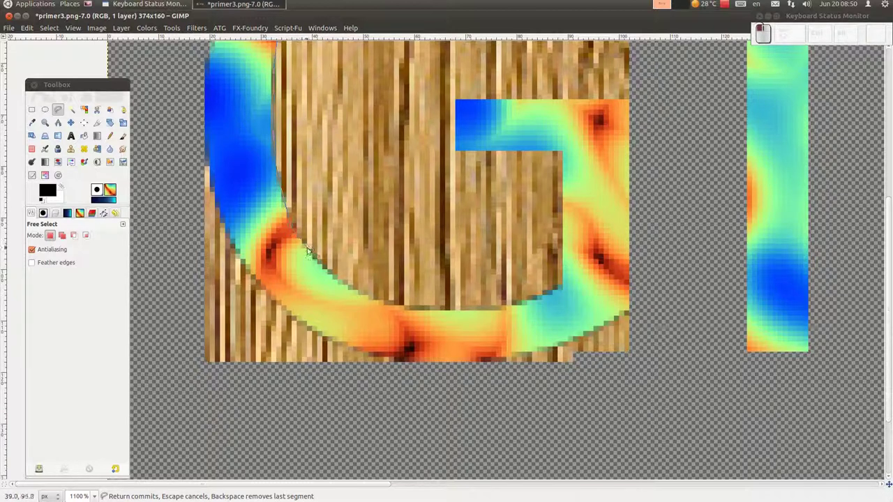
pyautogui.click(347, 286)
pyautogui.click(386, 305)
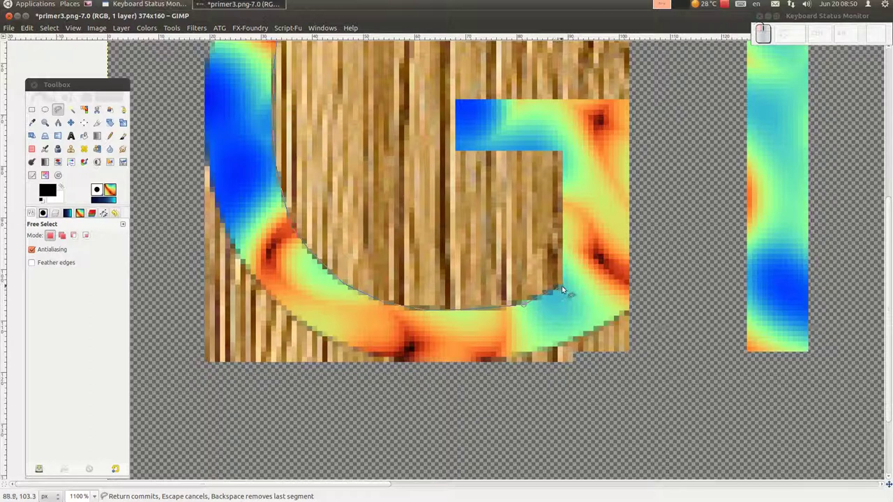
pyautogui.moveTo(568, 153); pyautogui.dragTo(463, 154)
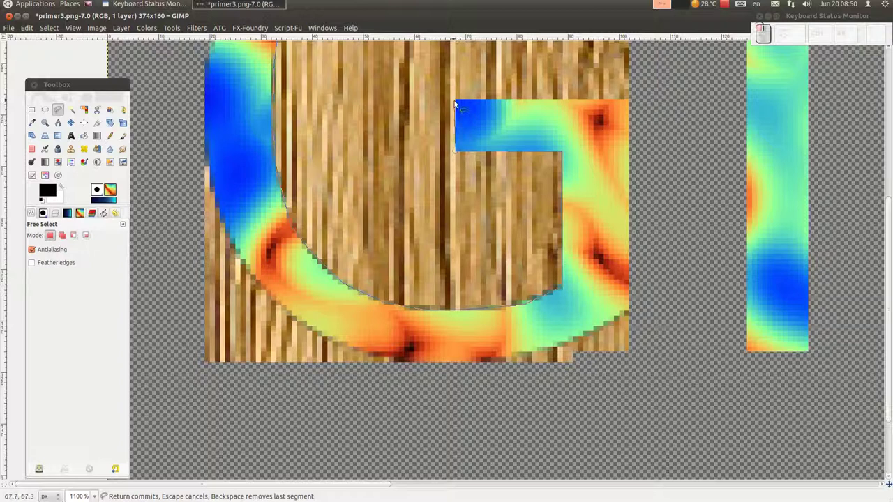
pyautogui.click(683, 101)
pyautogui.scroll(3)
pyautogui.click(621, 192)
pyautogui.press('Delete')
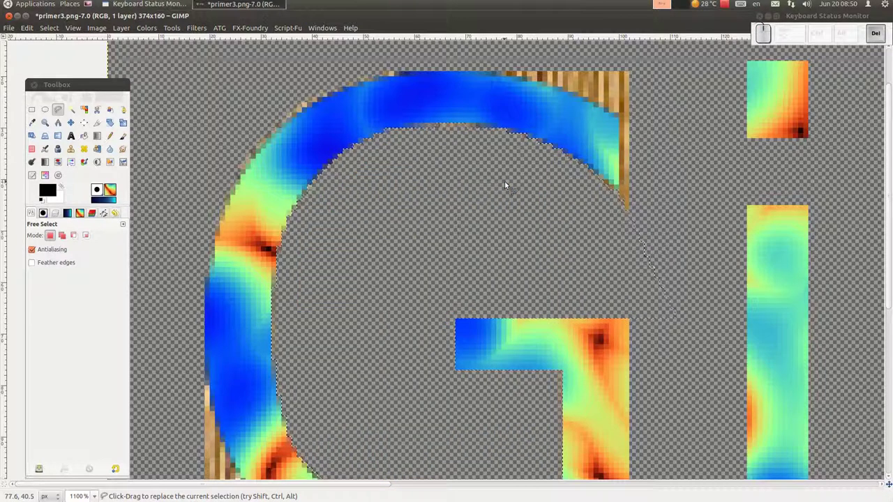
# Step: Outline the leftover wood below and around the G and delete it
pyautogui.scroll(-3)
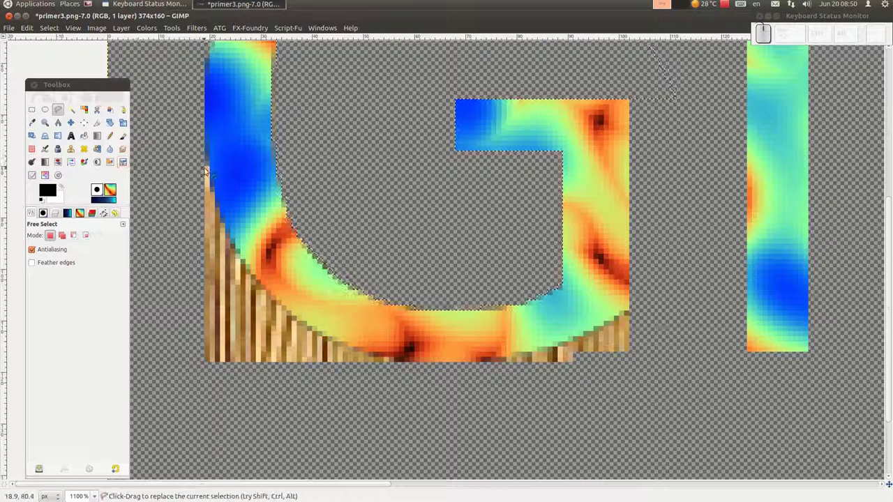
pyautogui.moveTo(209, 167); pyautogui.dragTo(564, 269)
pyautogui.moveTo(570, 276); pyautogui.dragTo(435, 76)
pyautogui.click(429, 79)
pyautogui.press('Delete')
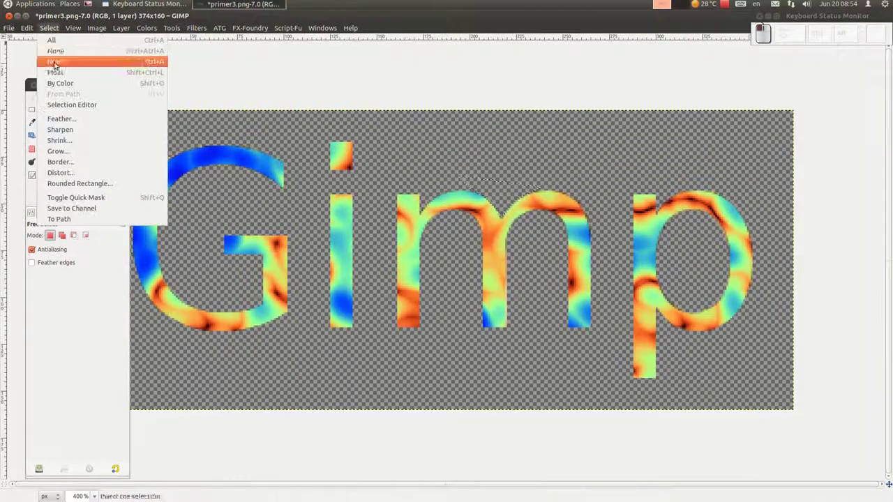